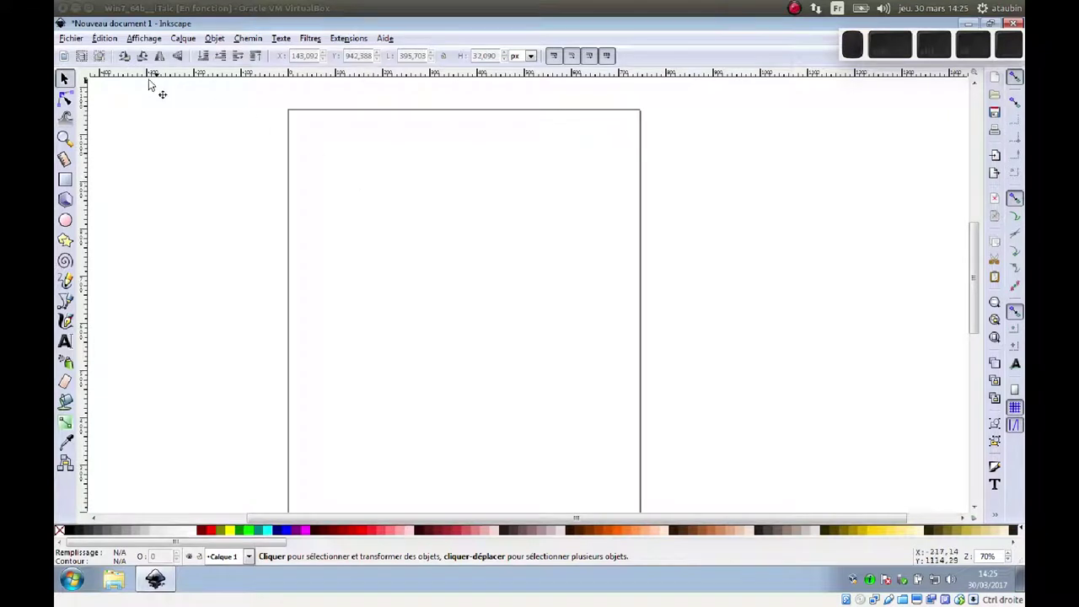
Step: Write 'Texte suivant un chemin' near the top of the page and choose a heavy font such as Impact
click(71, 338)
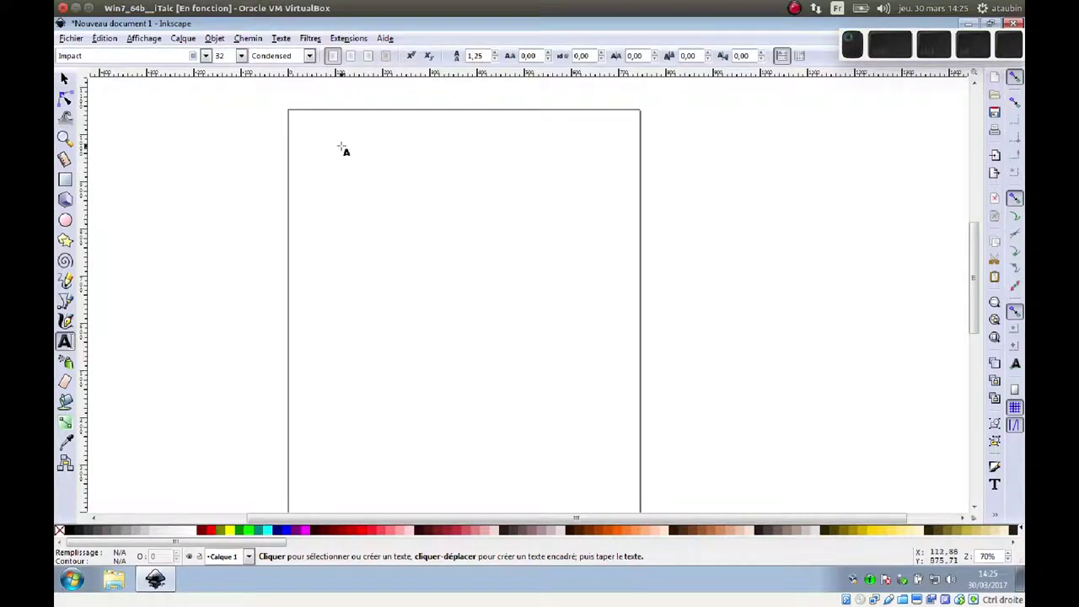
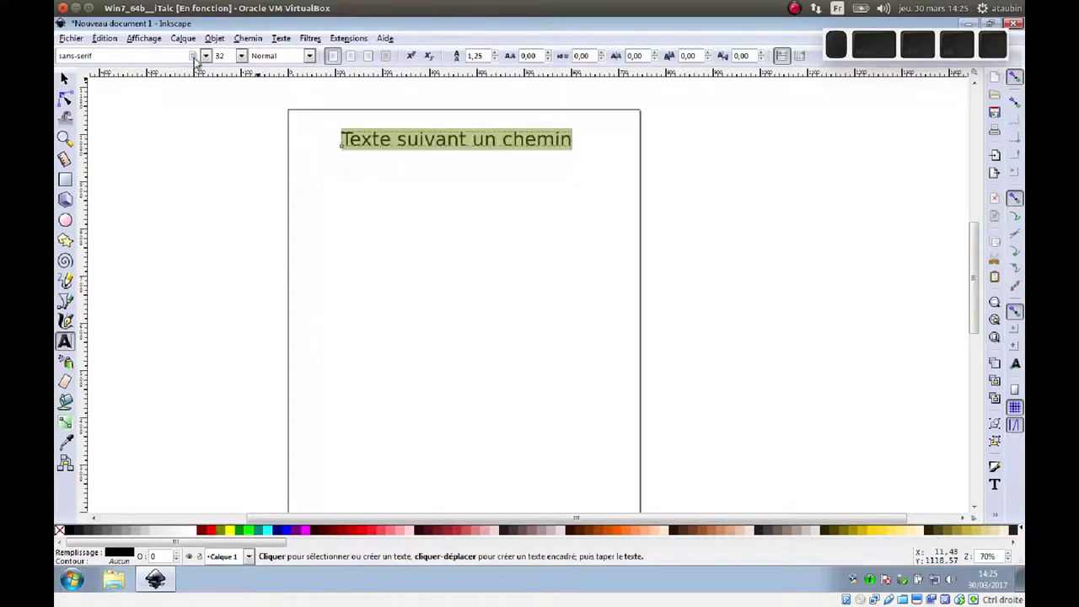
click(209, 61)
scroll(up, 3)
key(Up)
click(135, 153)
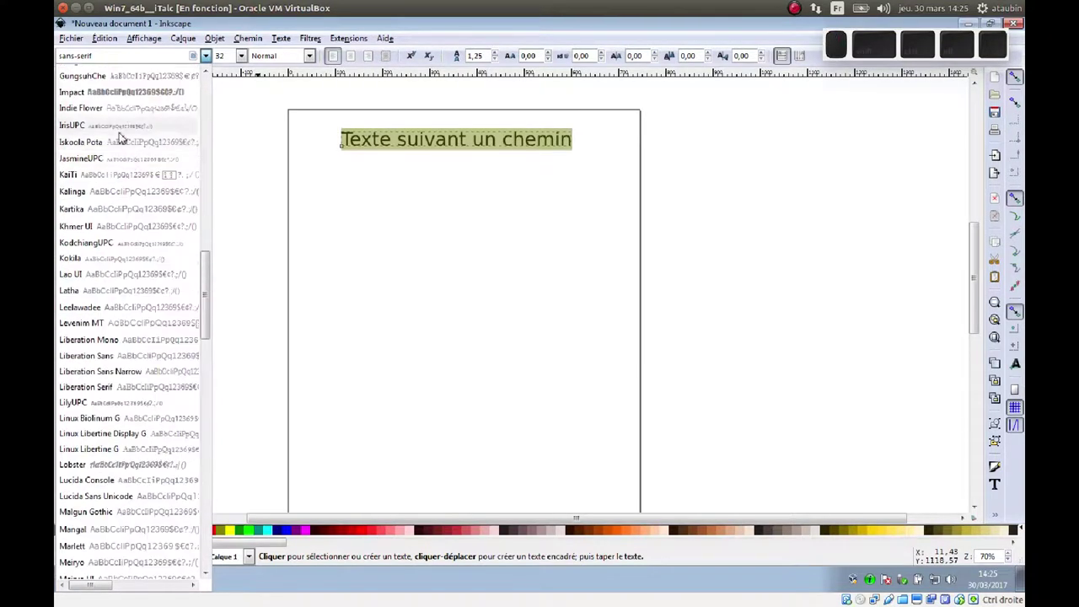
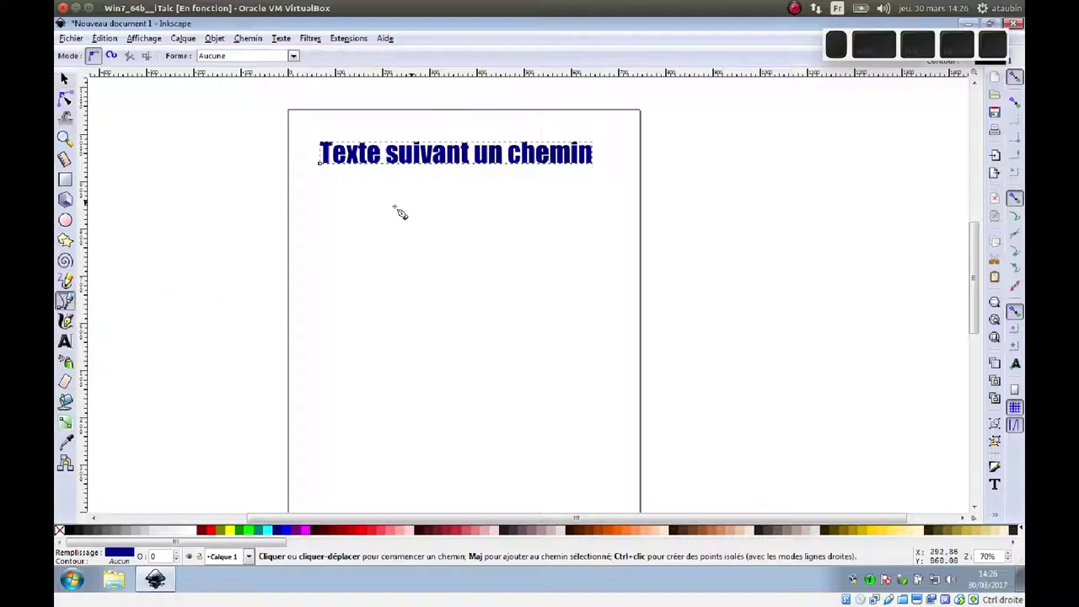
Step: Draw a zigzag Bezier path below the heading and switch to editing its nodes
key(○)
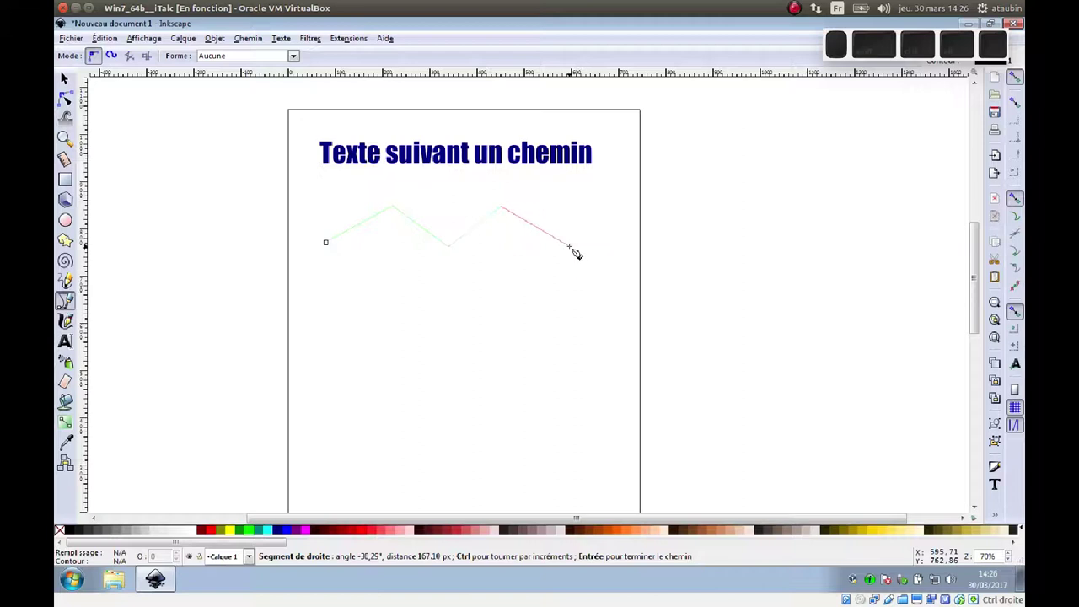
key(Return)
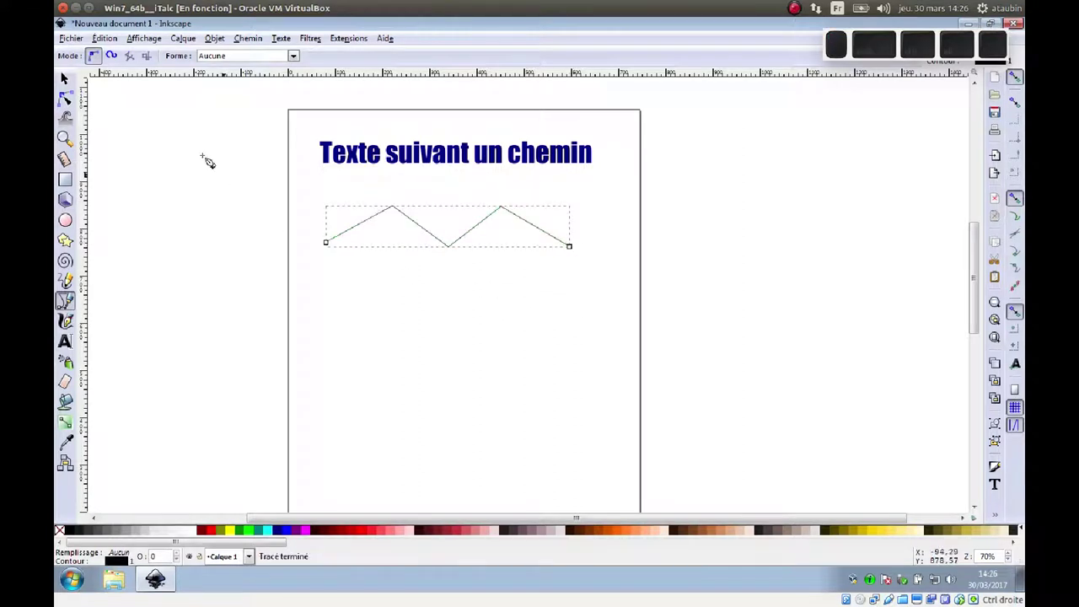
click(73, 100)
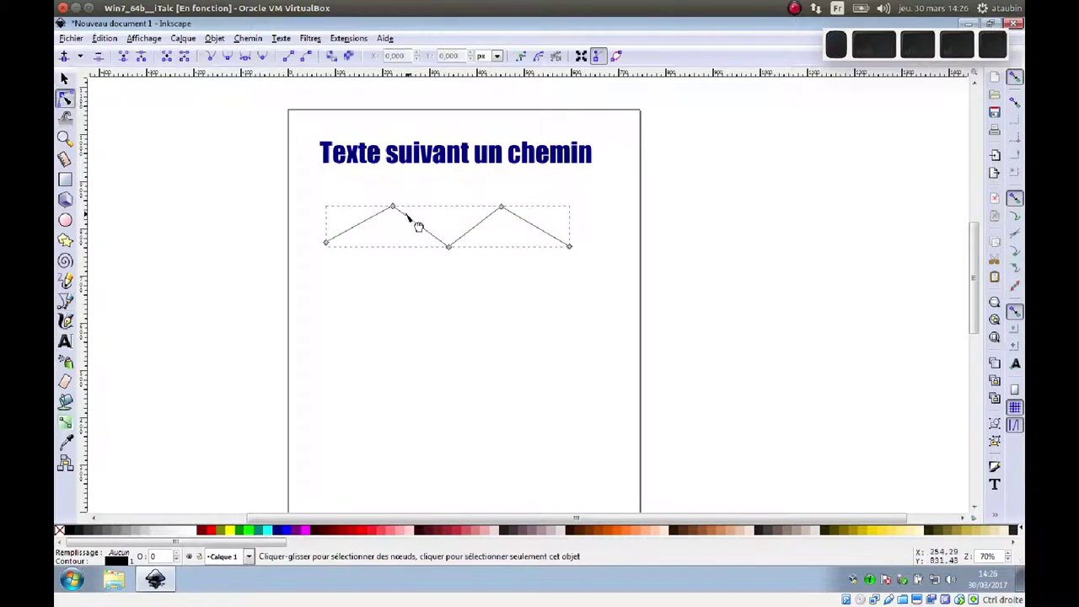
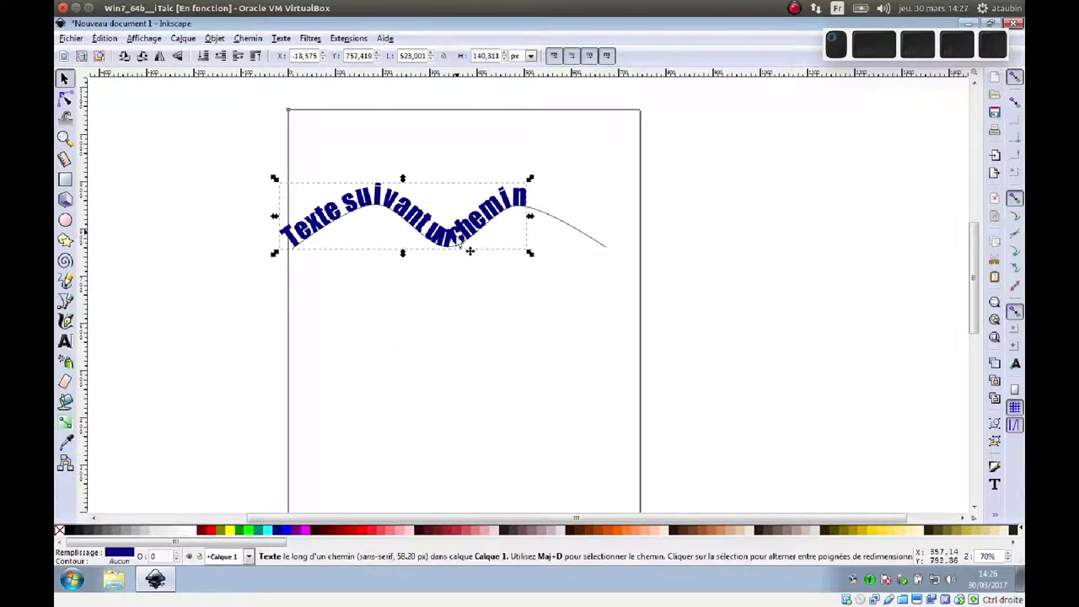
Step: Select the wave curve under the red text and stretch it wider beyond the page
key(o)
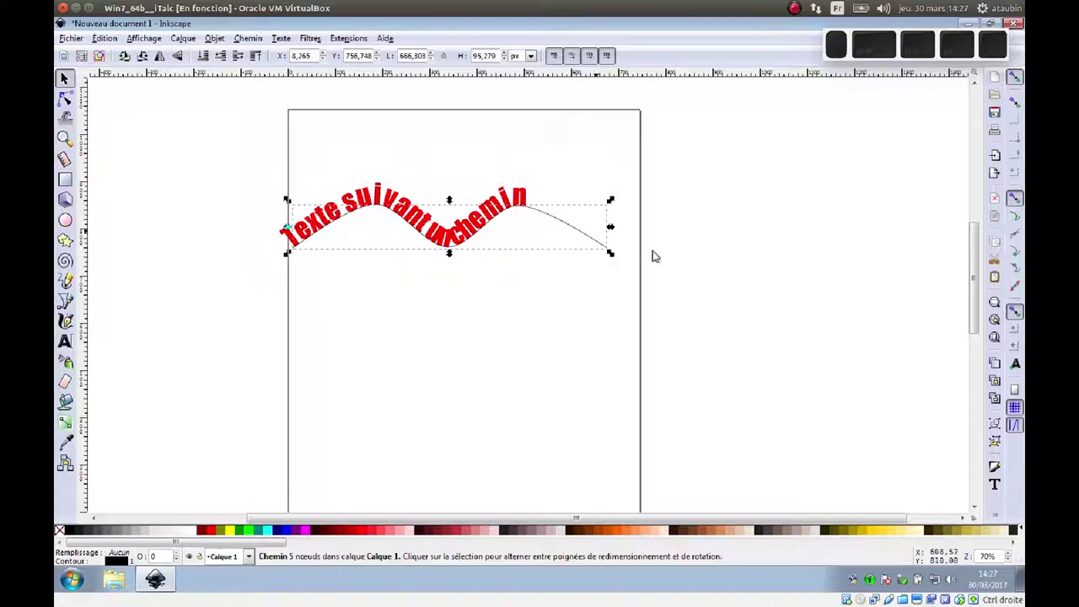
click(619, 231)
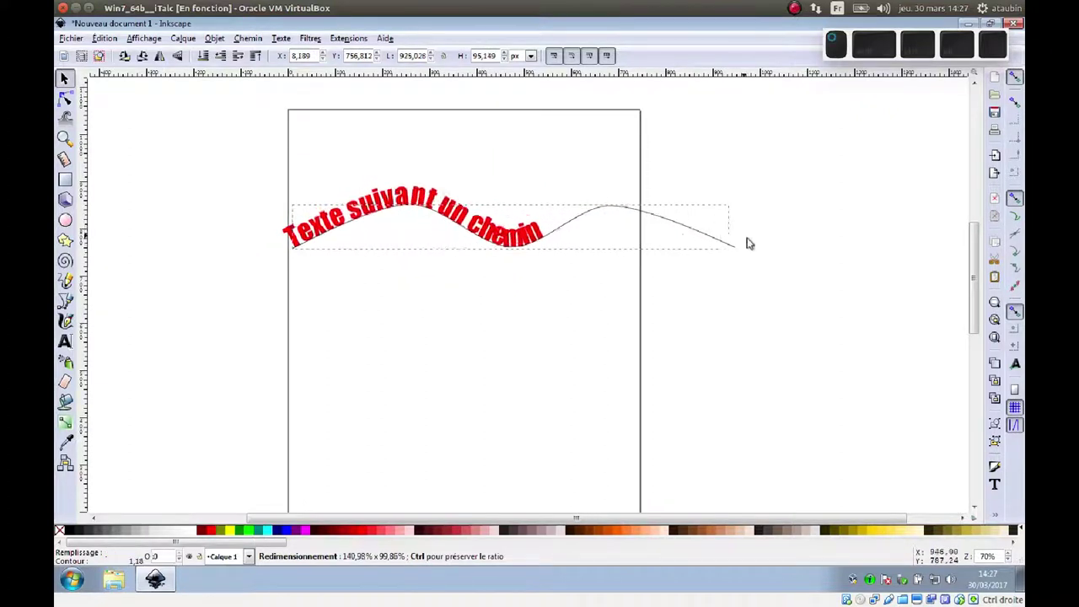
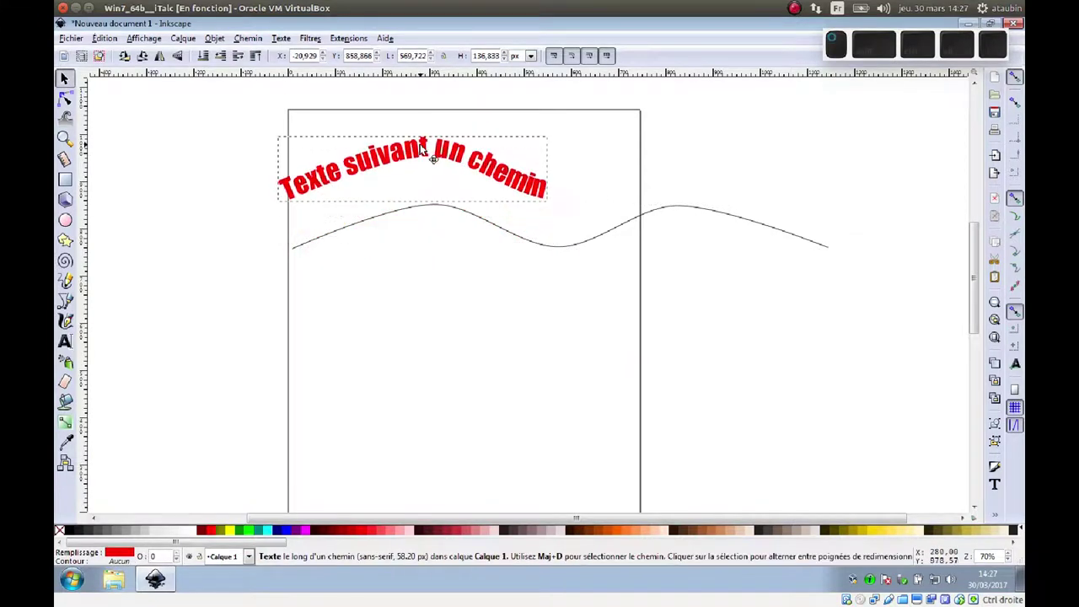
click(398, 318)
click(409, 213)
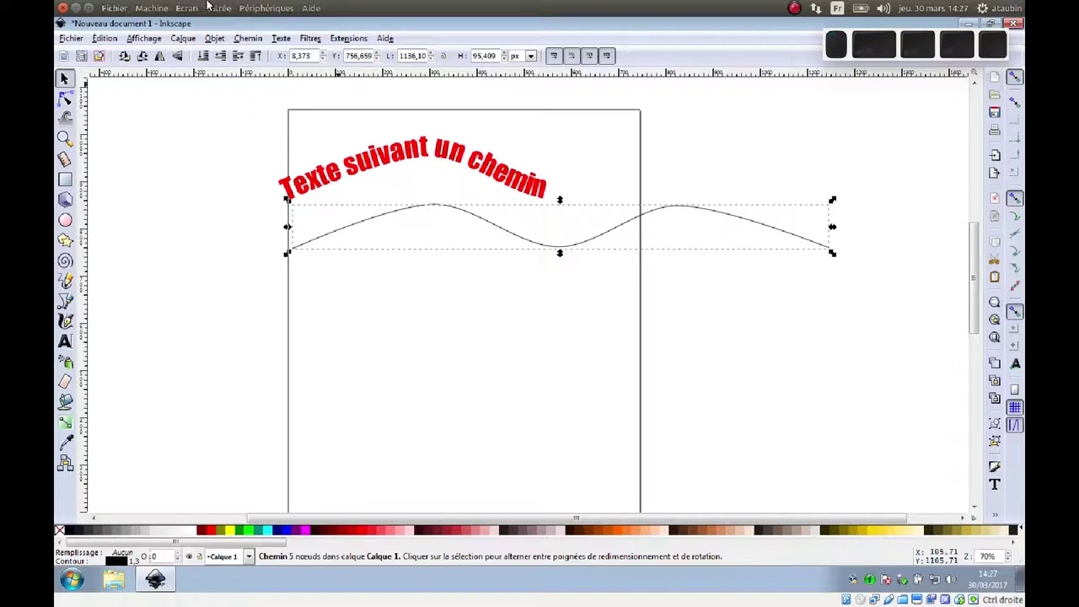
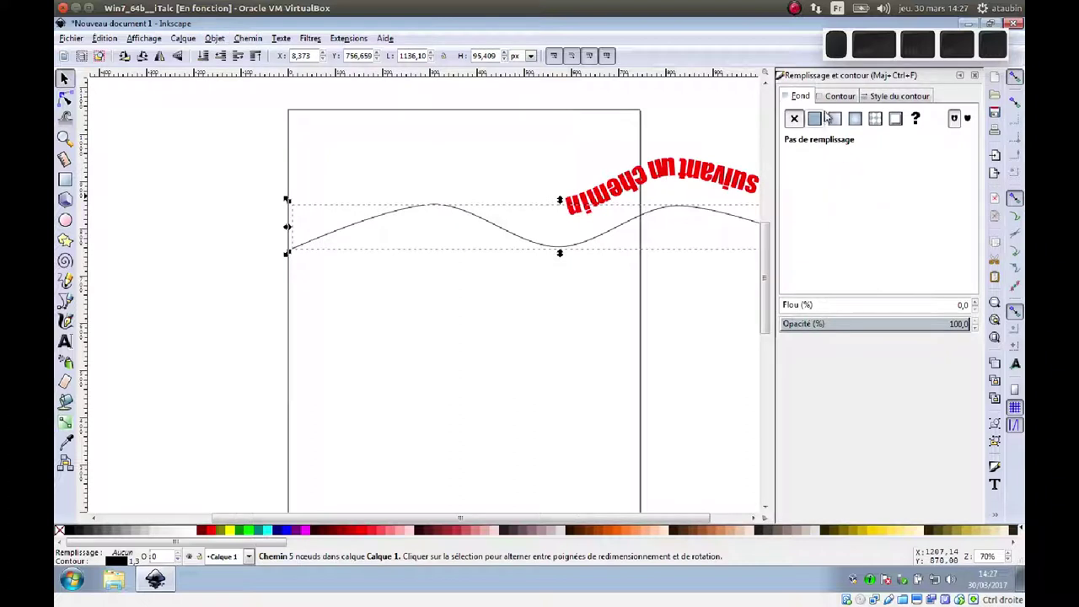
Step: Remove the curve's stroke paint in Fill and Stroke, then select the curved text for deletion
click(835, 96)
click(799, 120)
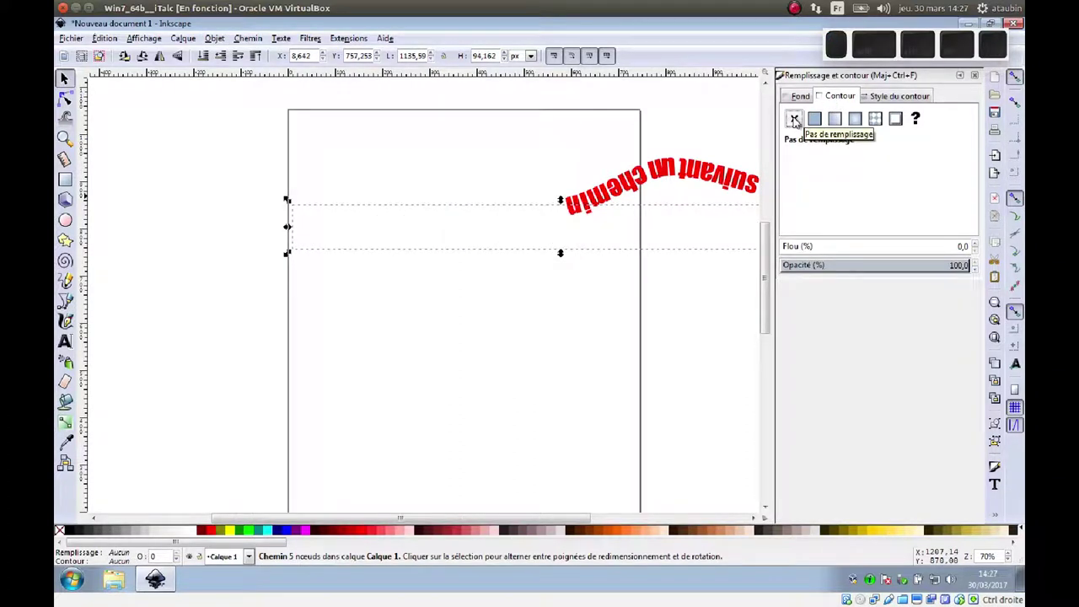
click(801, 119)
click(815, 119)
click(656, 251)
click(640, 262)
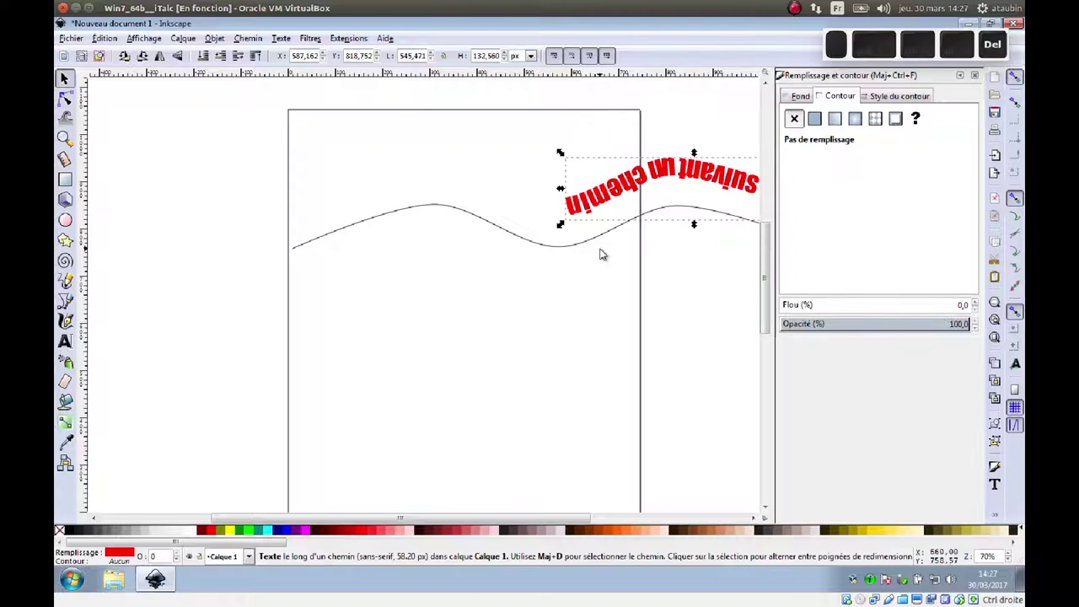
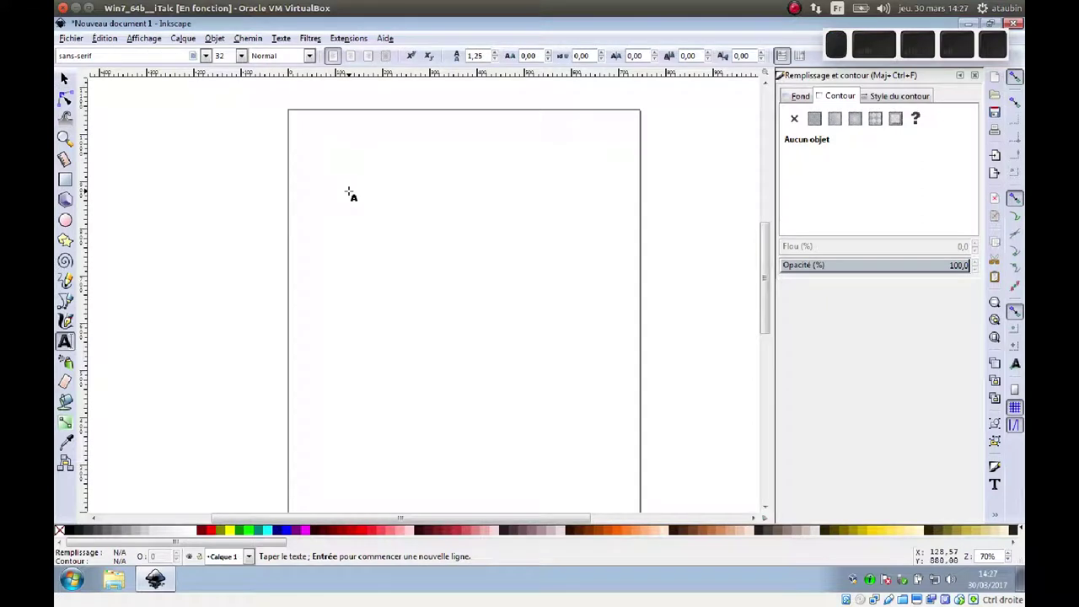
Step: Write 'Mon logo' in Impact and scale it up across the top of the page
key(shift+space)
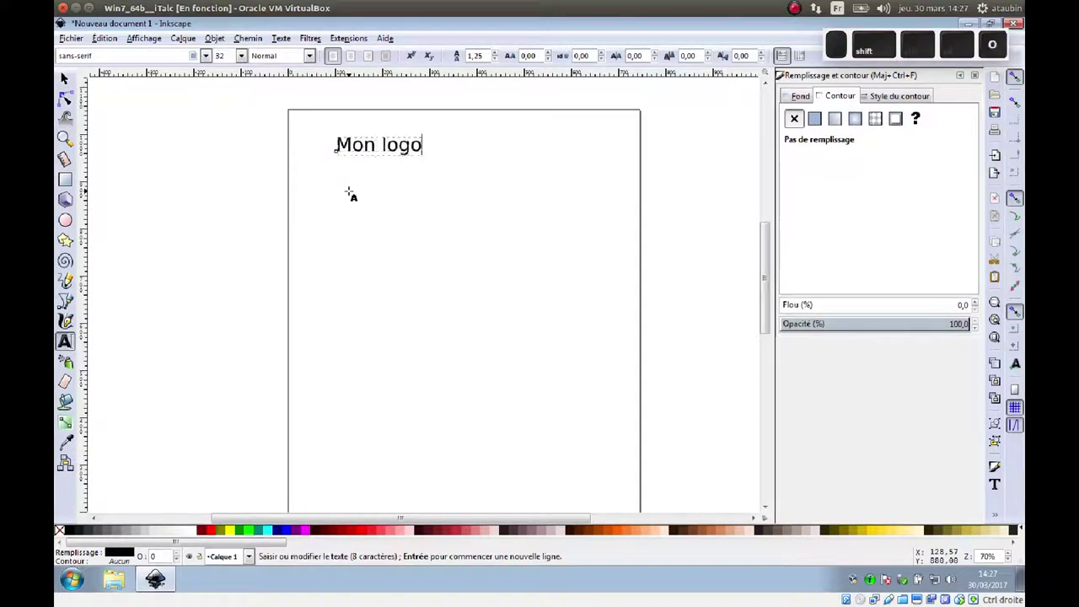
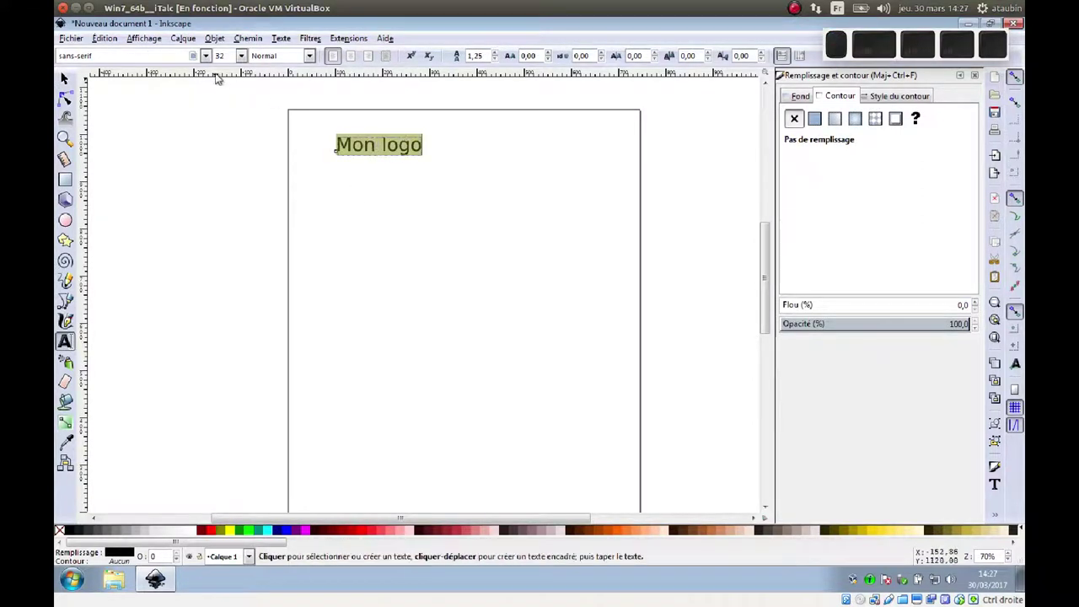
scroll(up, 3)
scroll(up, 3)
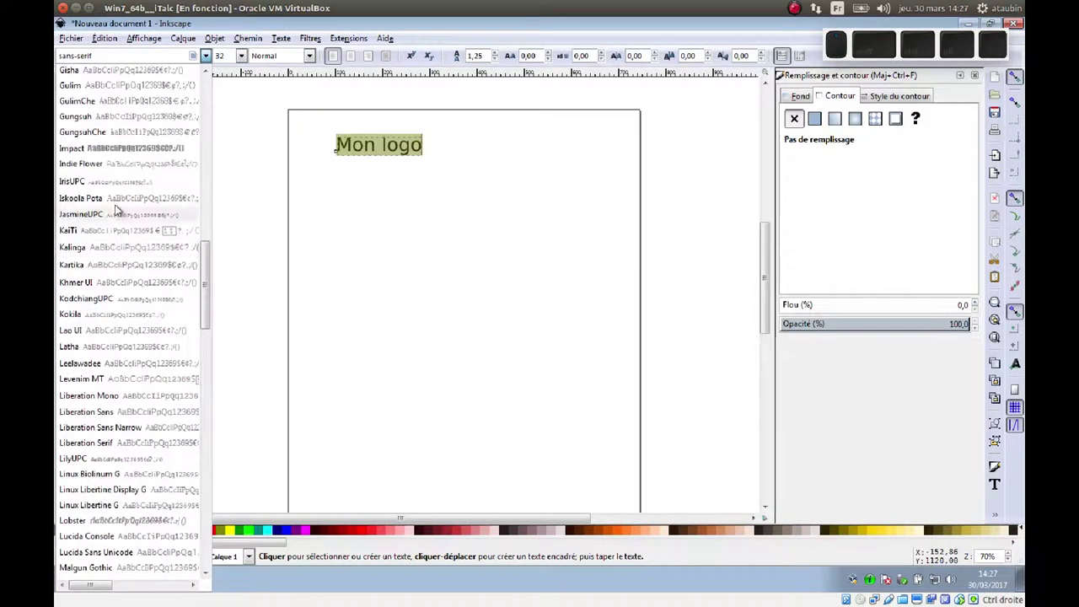
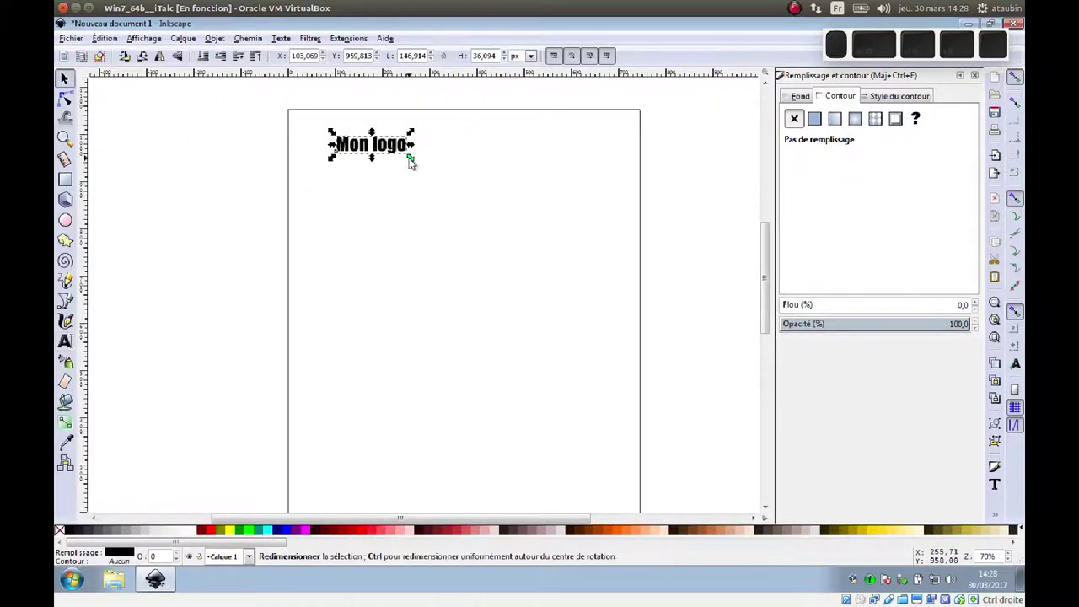
click(413, 158)
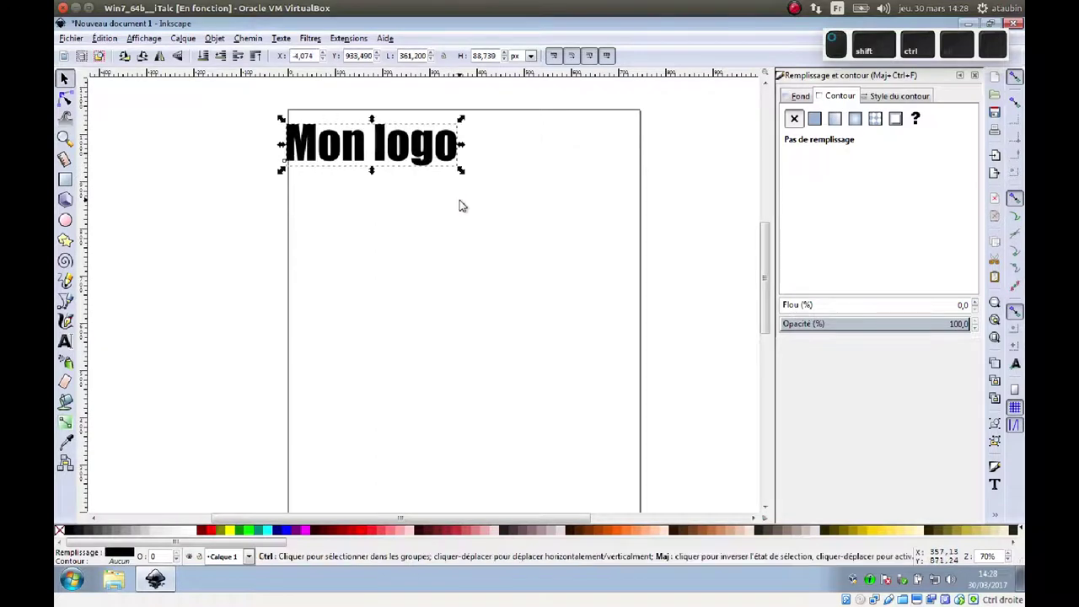
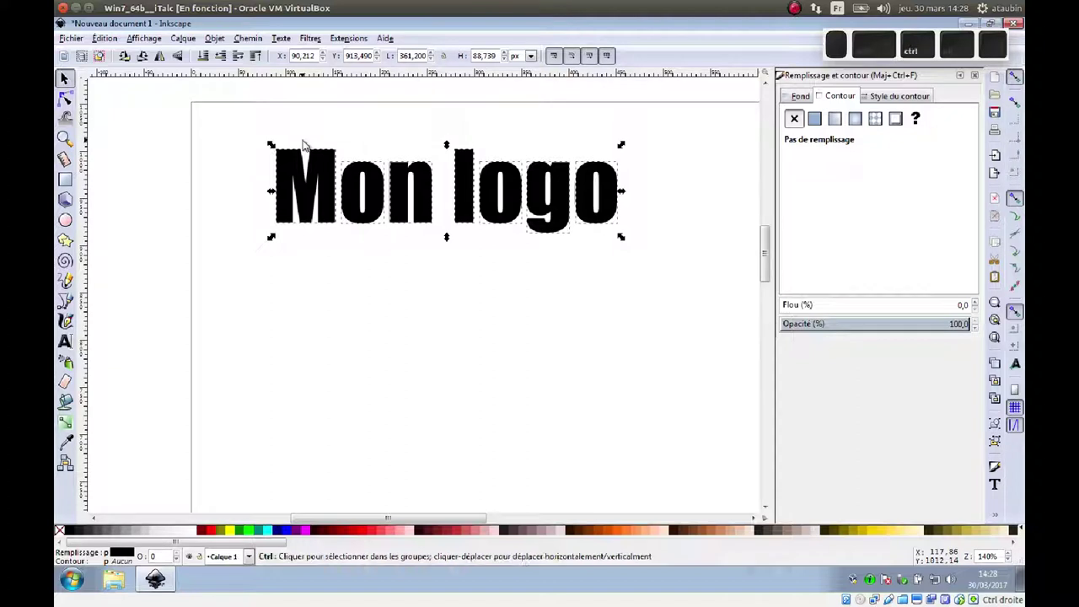
Step: Convert 'Mon logo' to paths with white fill and black stroke, add an outset copy behind coloured teal
key(ctrl+d)
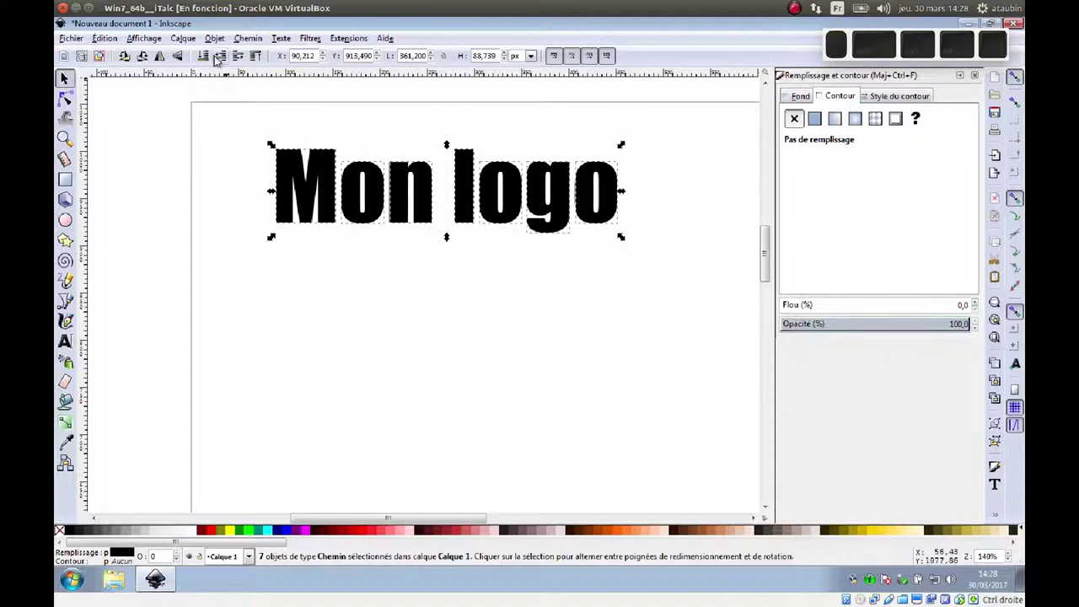
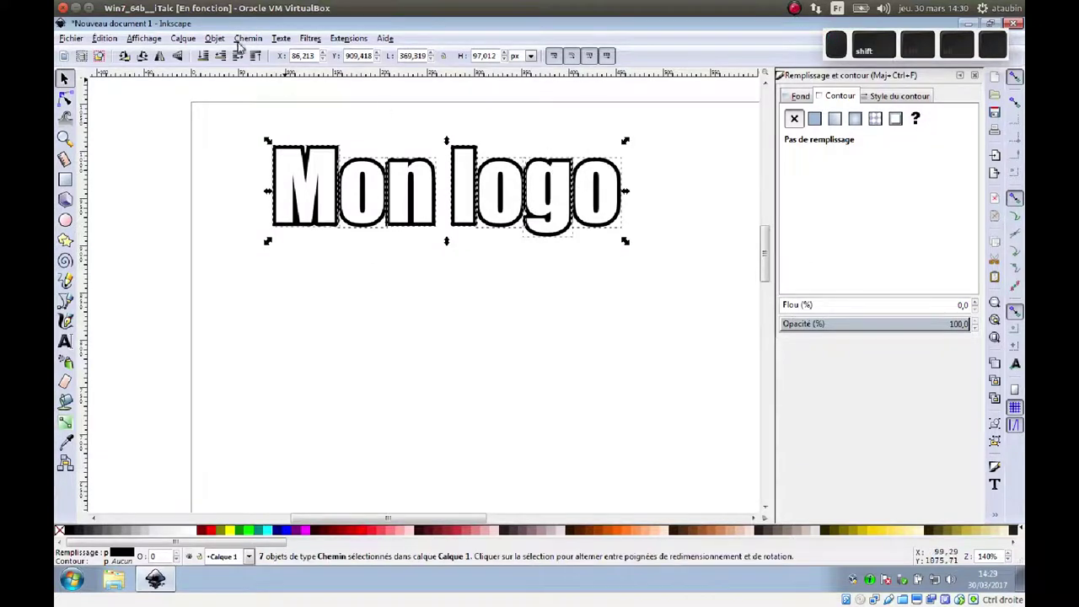
key(ctrl+d)
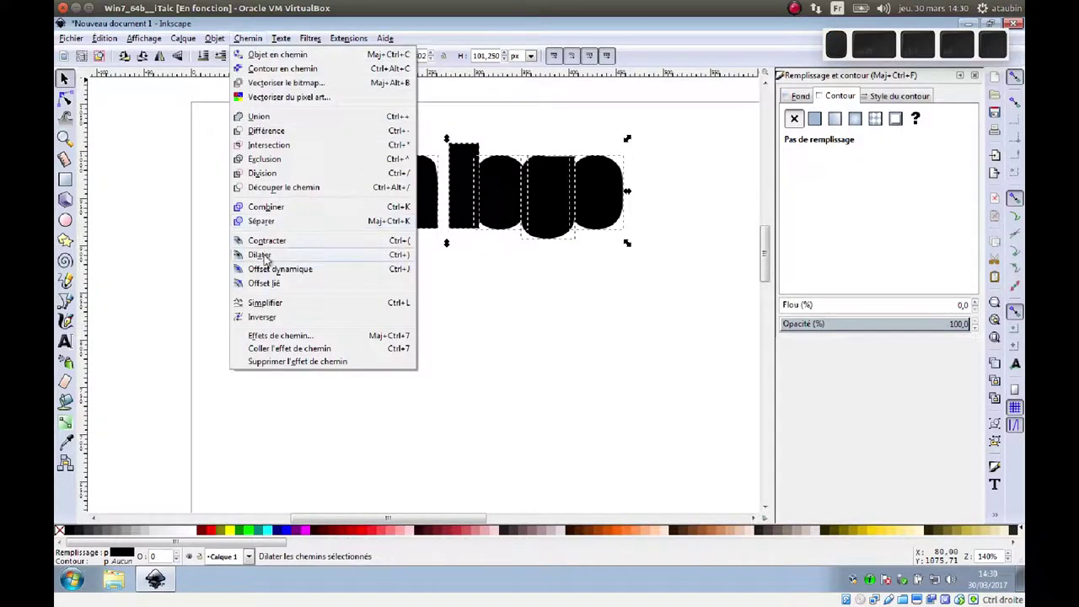
click(271, 255)
click(211, 59)
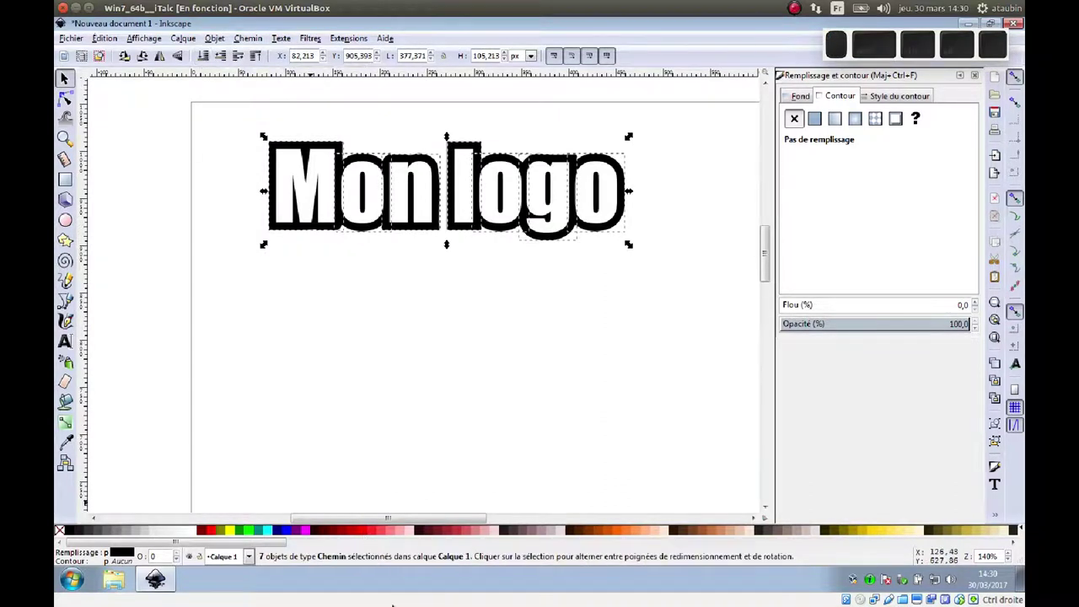
click(265, 532)
click(402, 270)
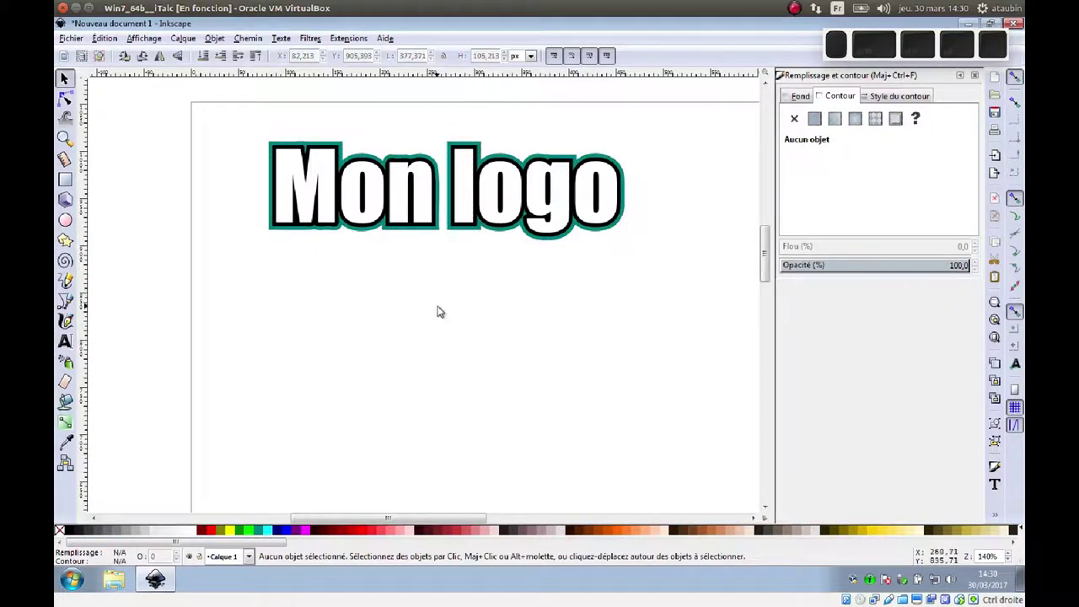
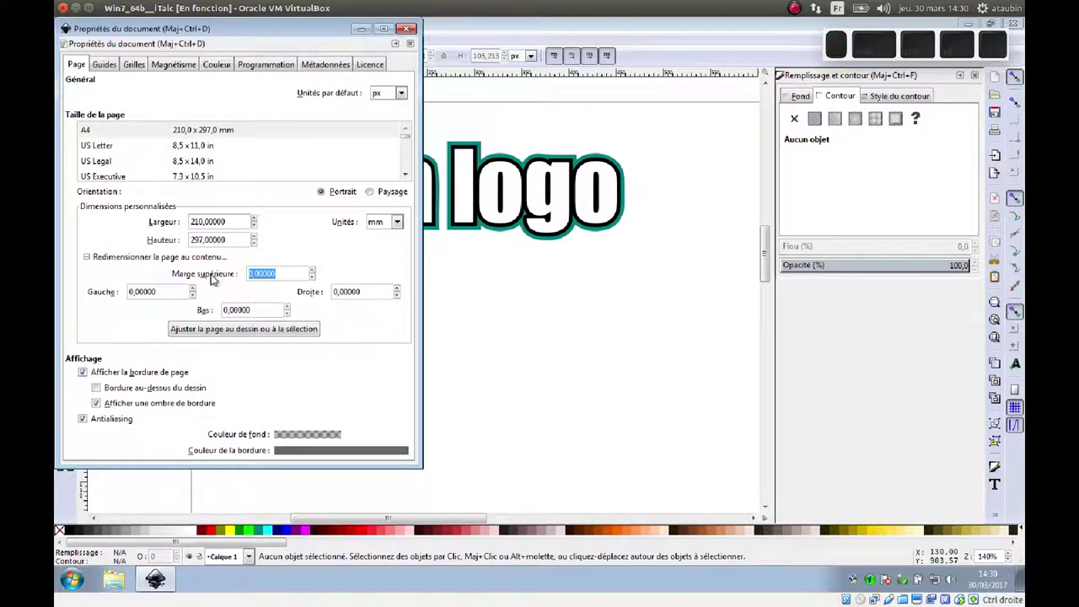
Step: Set all Document Properties margins to 2 and resize the page to the drawing
key(2)
key(Tab)
key(2)
key(Tab)
key(2)
key(Tab)
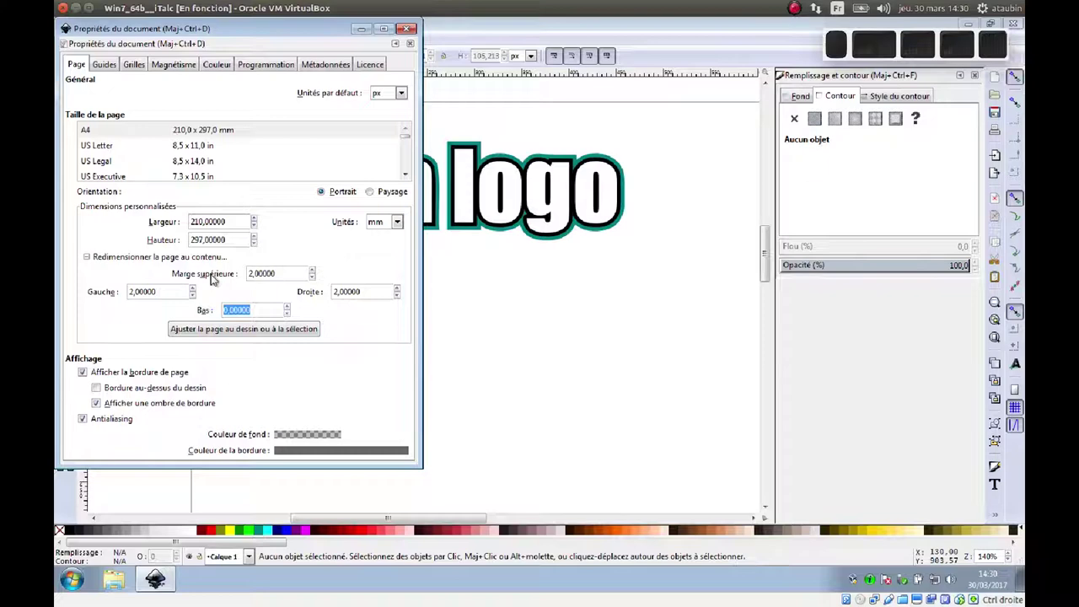
key(2)
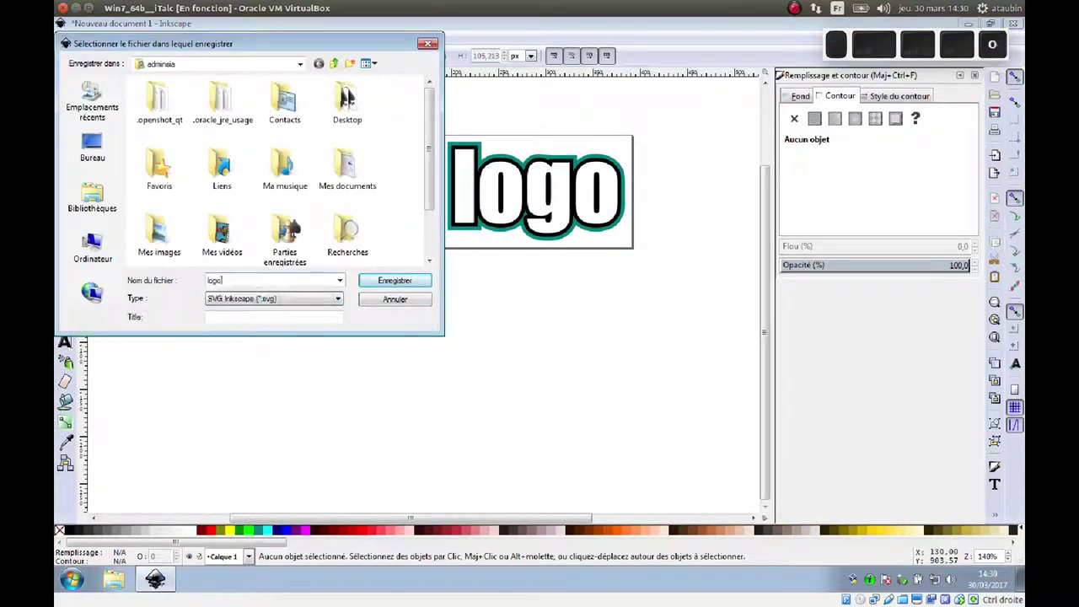
Step: Save the drawing as logo.svg in Inkscape SVG format
key(Return)
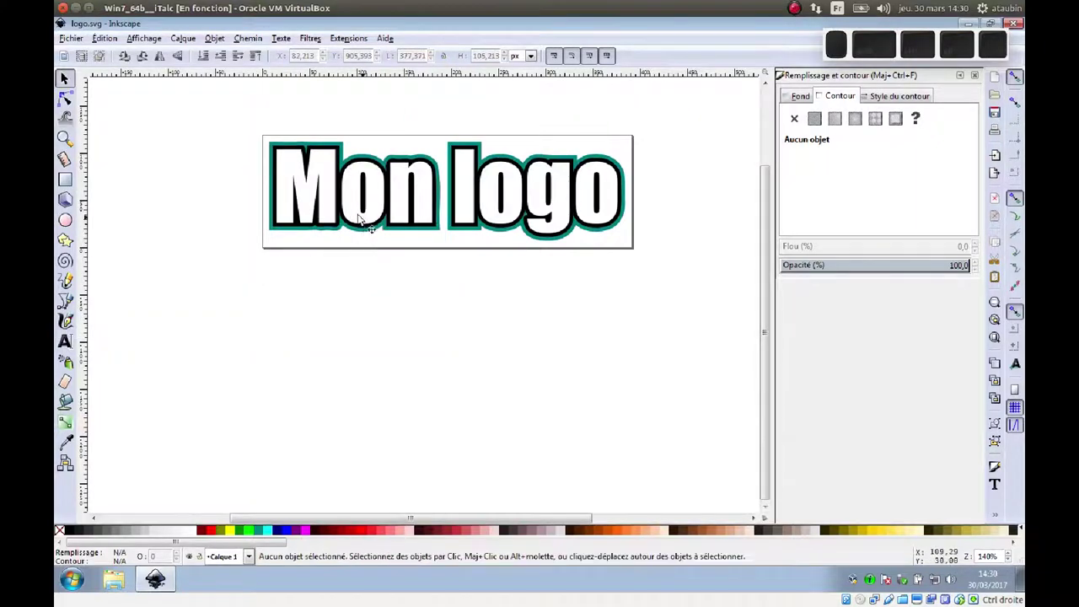
Step: Export the page as a 500-pixel-wide PNG named logo.png to the Desktop
click(76, 37)
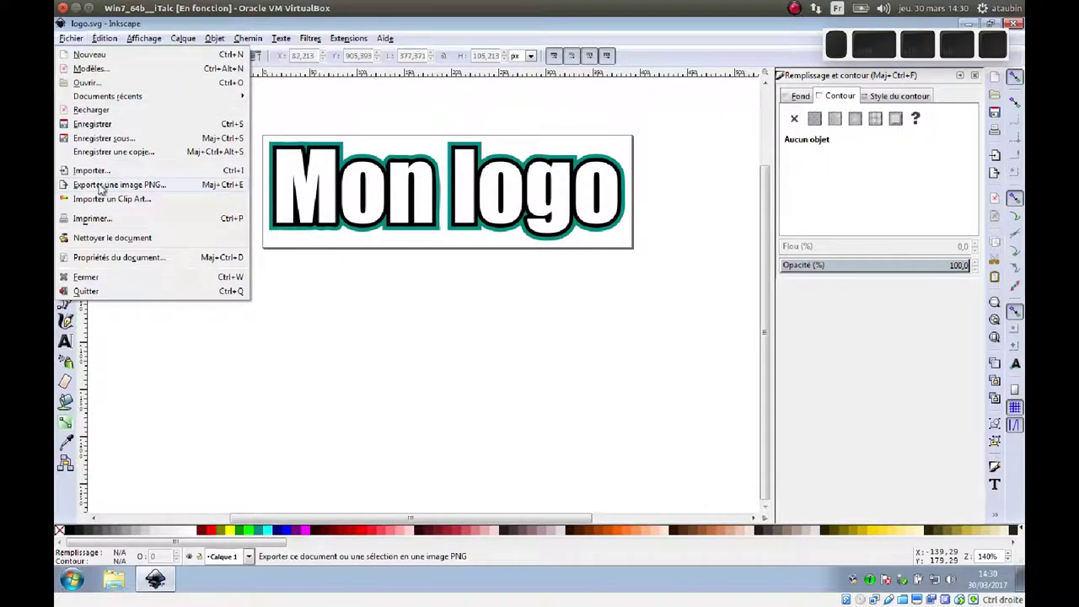
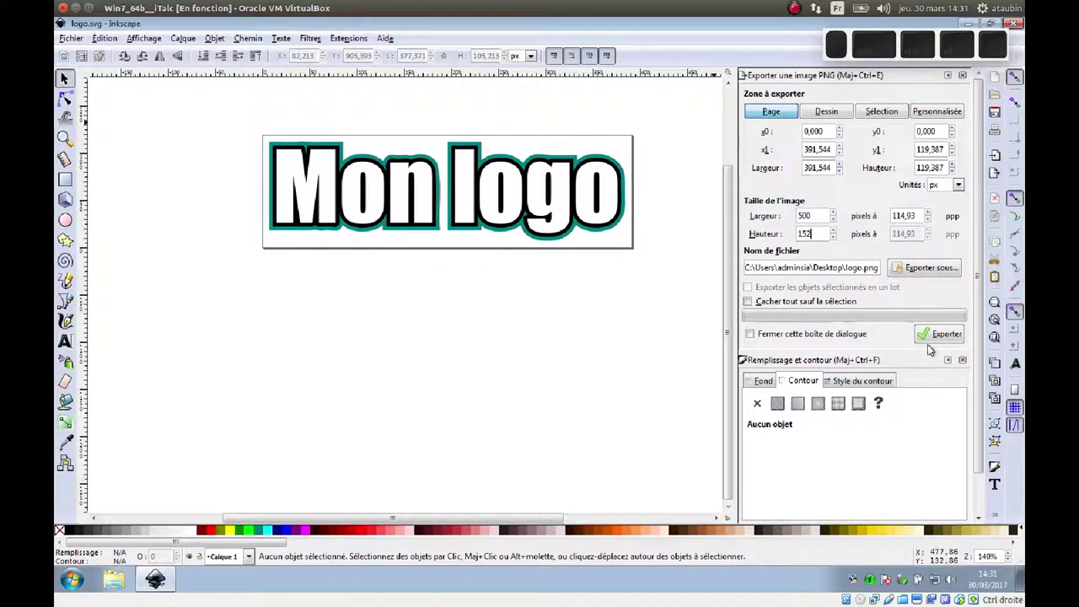
click(944, 341)
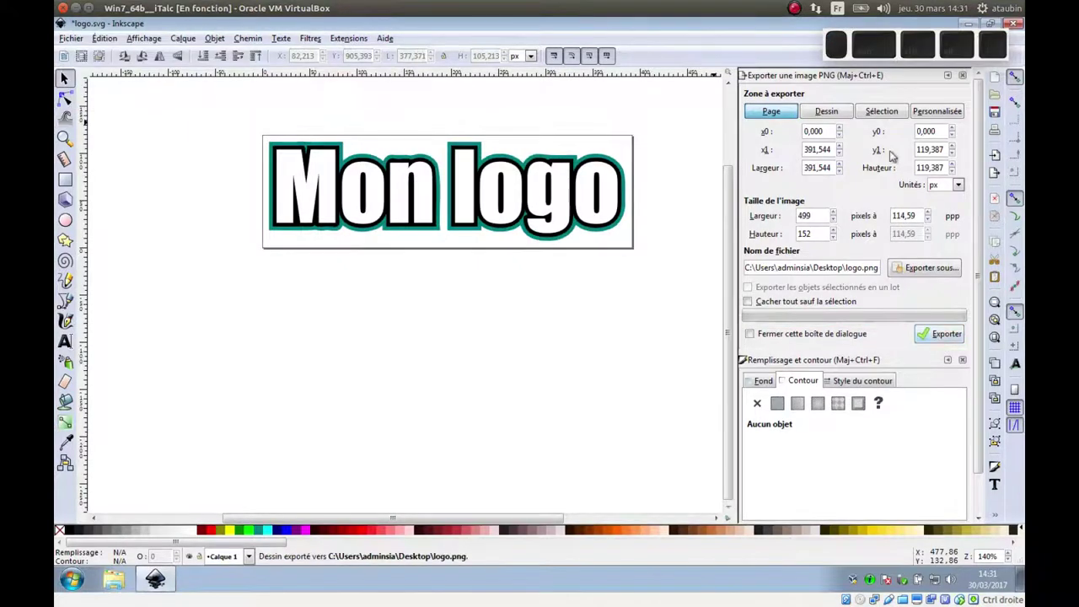